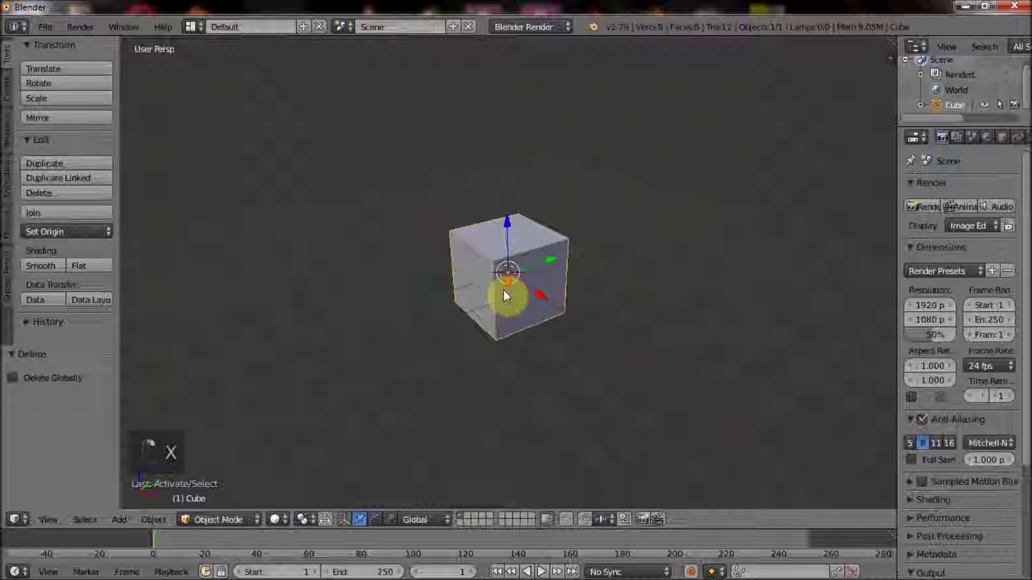
Step: Select the default cube in the viewport
{"action": "right_click", "coordinate": [535, 273]}
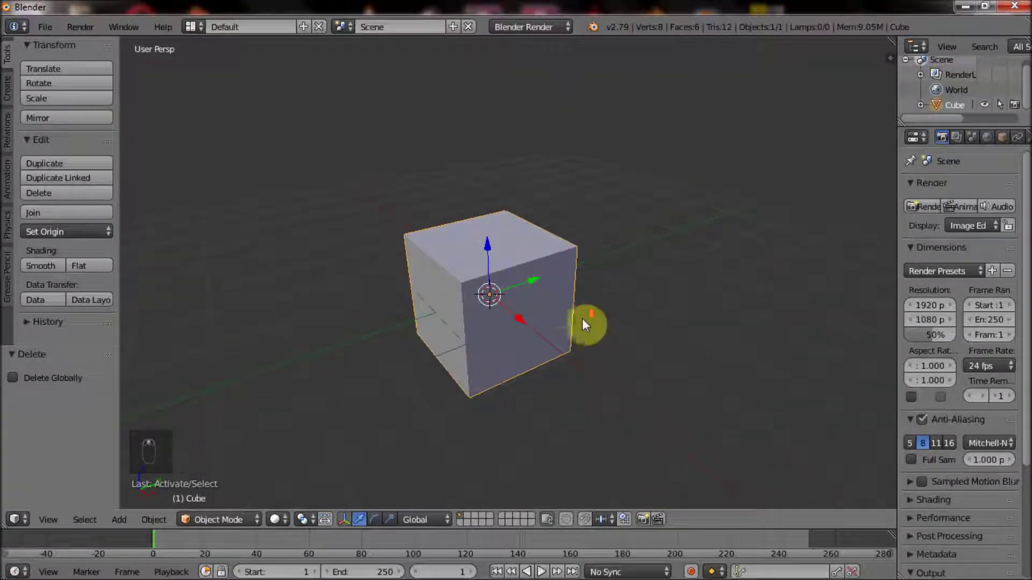
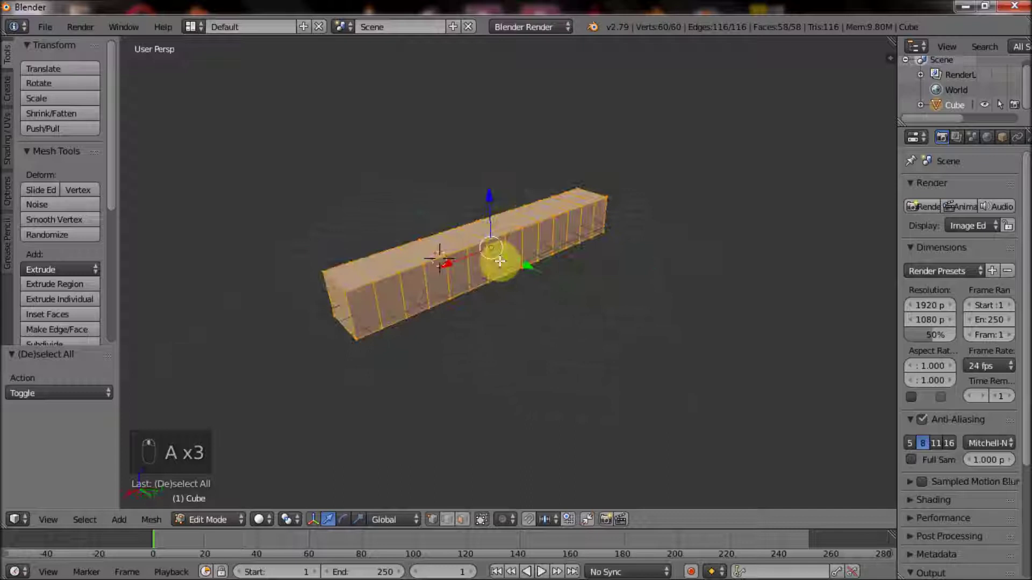
Step: Start scaling the segmented bar
{"action": "key", "text": "s"}
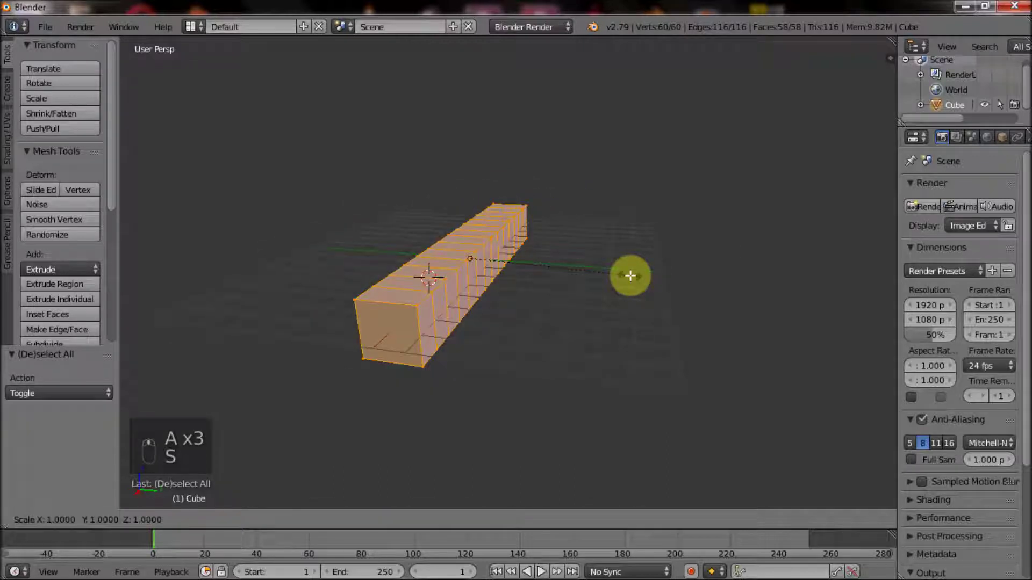
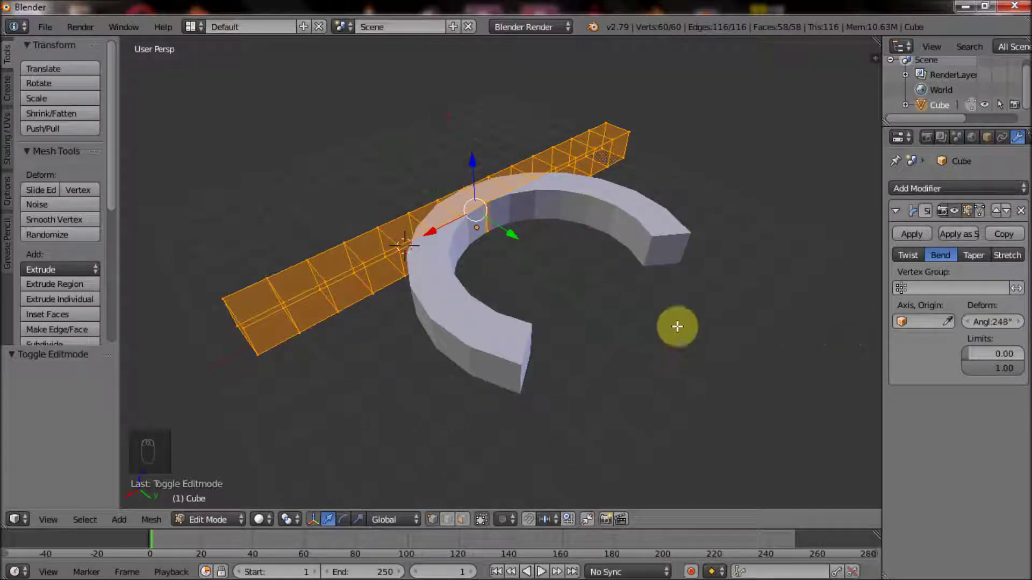
Step: Undo the bend back to about 180° and inspect the arc from several angles
{"action": "key", "text": "ctrl+z"}
{"action": "left_click_drag", "start_coordinate": [612, 323], "coordinate": [520, 308]}
{"action": "key", "text": "ctrl+z"}
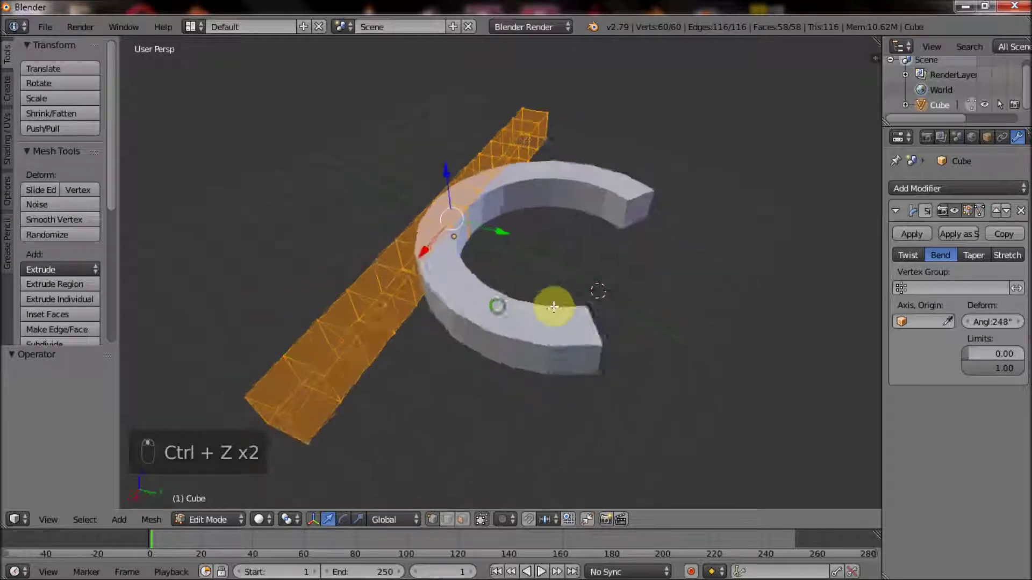
{"action": "key", "text": "Tab"}
{"action": "key", "text": "ctrl+z"}
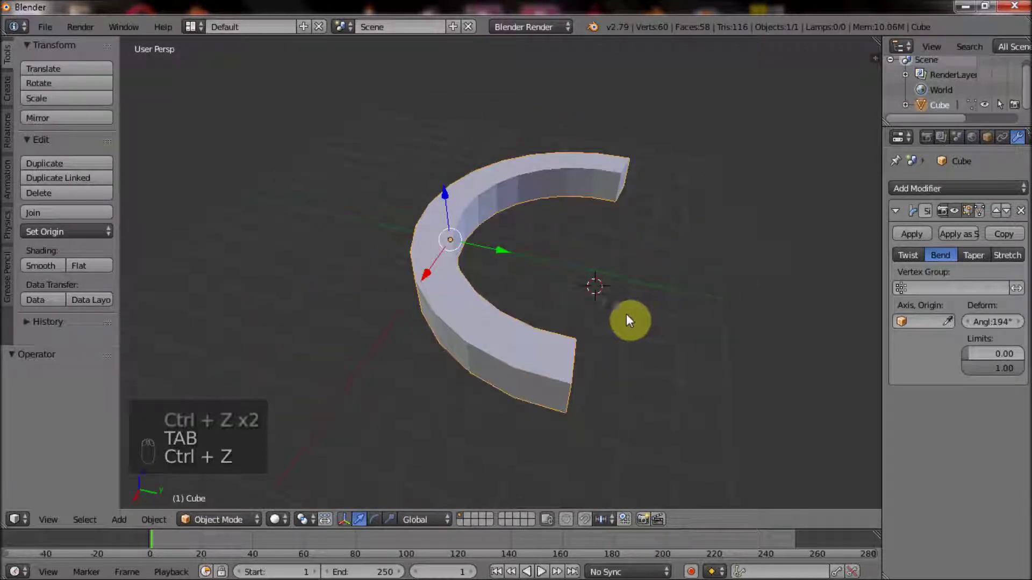
{"action": "key", "text": "ctrl+z"}
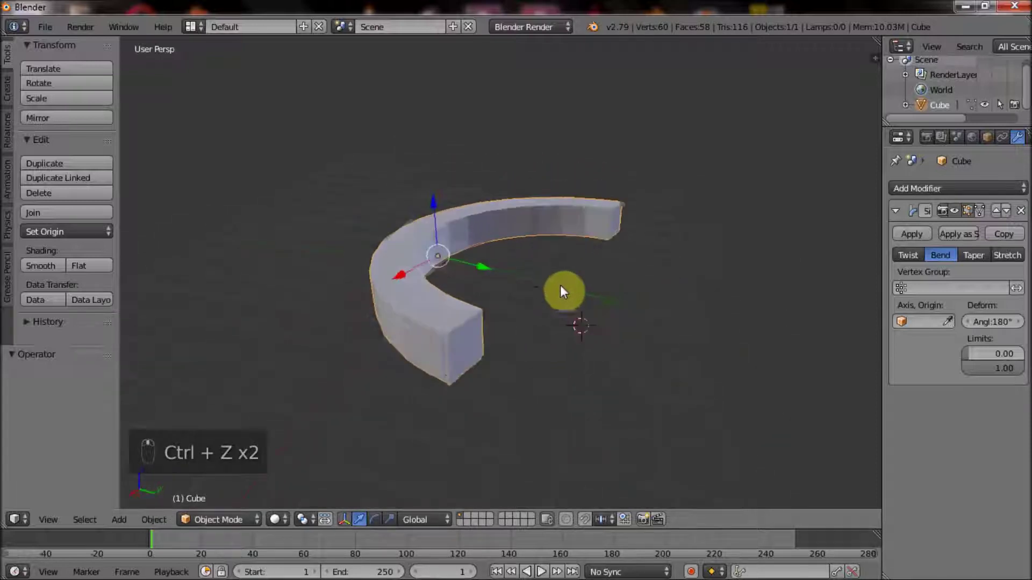
{"action": "left_click_drag", "start_coordinate": [478, 326], "coordinate": [620, 333]}
{"action": "key", "text": "Tab"}
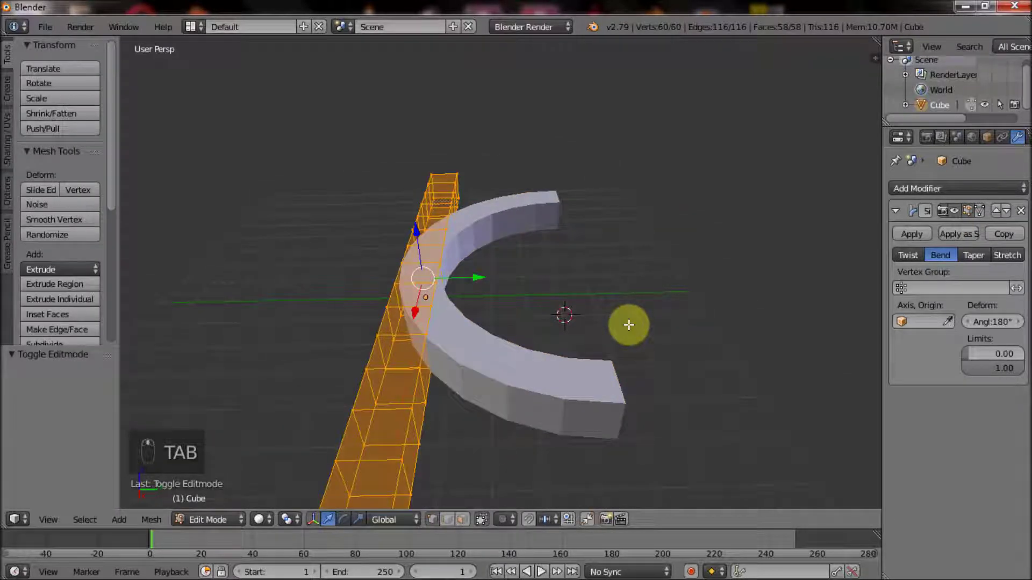
{"action": "key", "text": "Tab"}
Step: Delete the bent bar and add a fresh cube in its place
{"action": "left_click", "coordinate": [928, 239]}
{"action": "left_click_drag", "start_coordinate": [667, 300], "coordinate": [603, 296]}
{"action": "left_click_drag", "start_coordinate": [578, 293], "coordinate": [541, 285]}
{"action": "key", "text": "Tab"}
{"action": "key", "text": "x"}
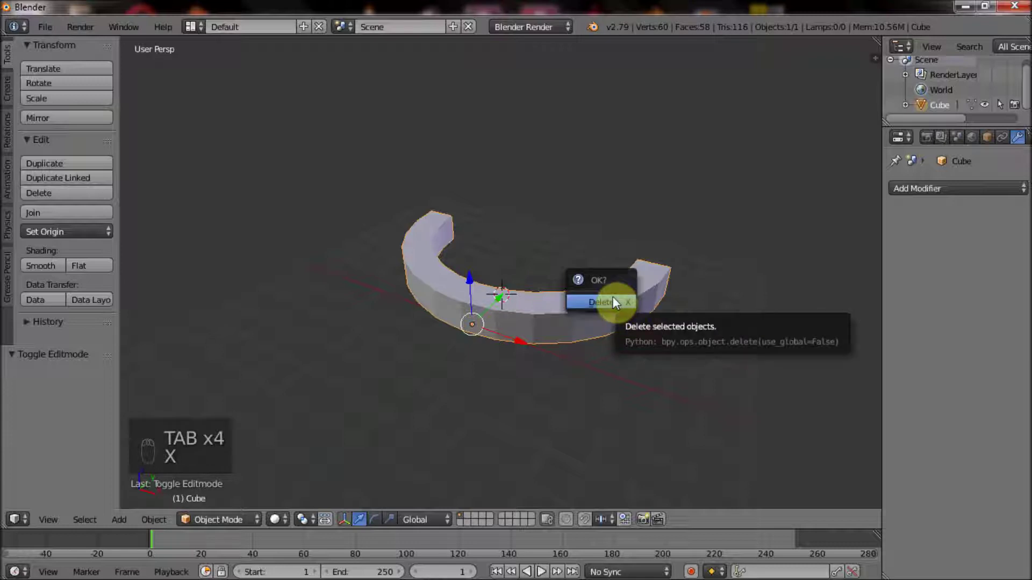
{"action": "key", "text": "shift+c"}
{"action": "left_click", "coordinate": [538, 322]}
{"action": "key", "text": "shift+a"}
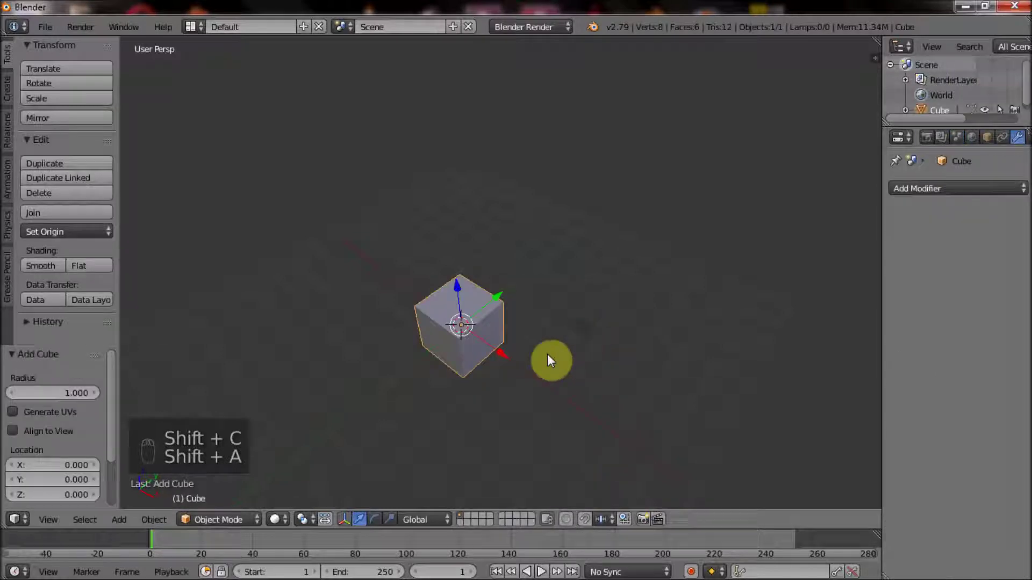
{"action": "middle_click", "coordinate": [662, 322]}
Step: Flatten the cube on Z and stretch it along X into a thin bar
{"action": "key", "text": "Tab"}
{"action": "key", "text": "s"}
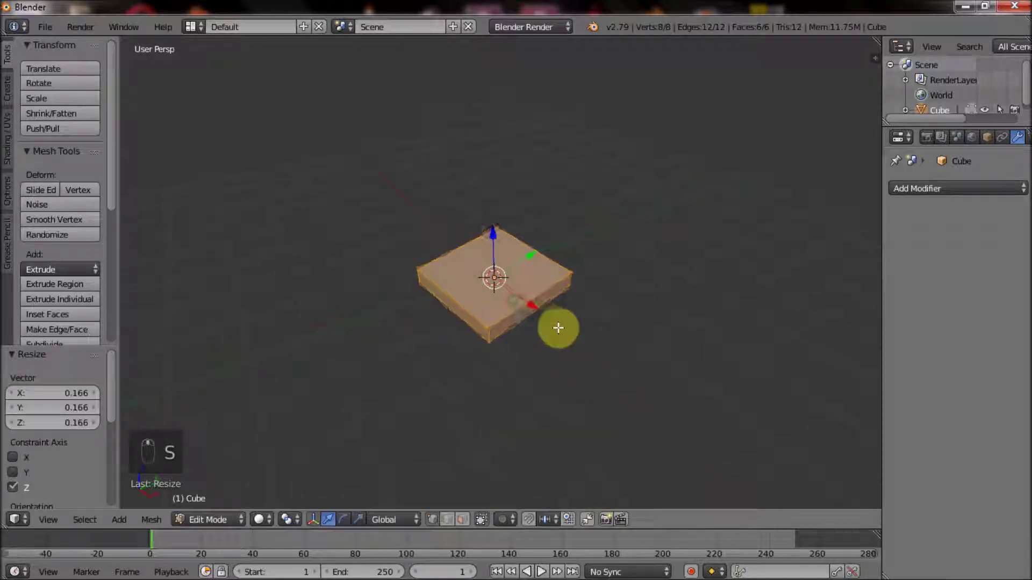
{"action": "key", "text": "s"}
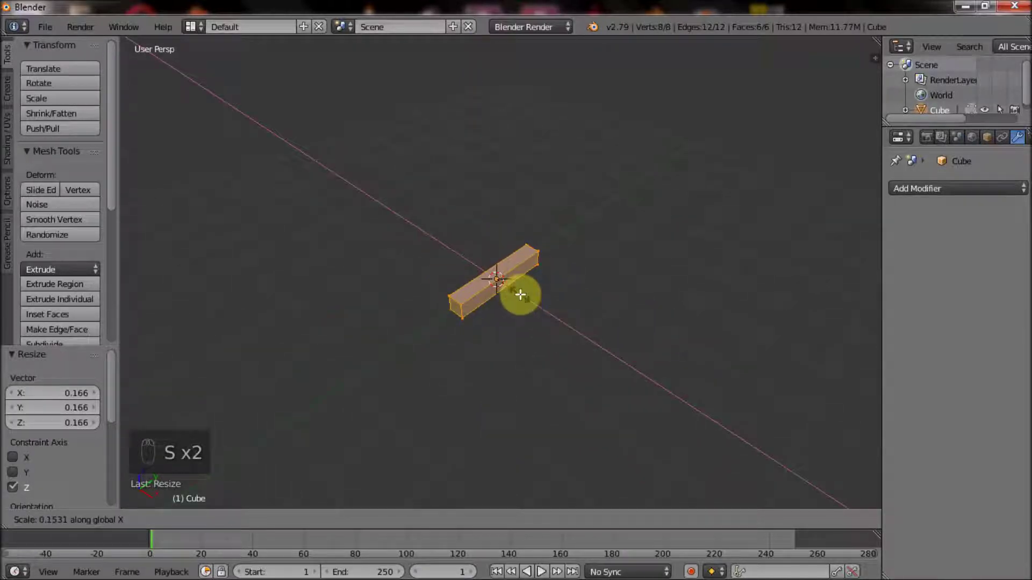
{"action": "middle_click", "coordinate": [557, 290]}
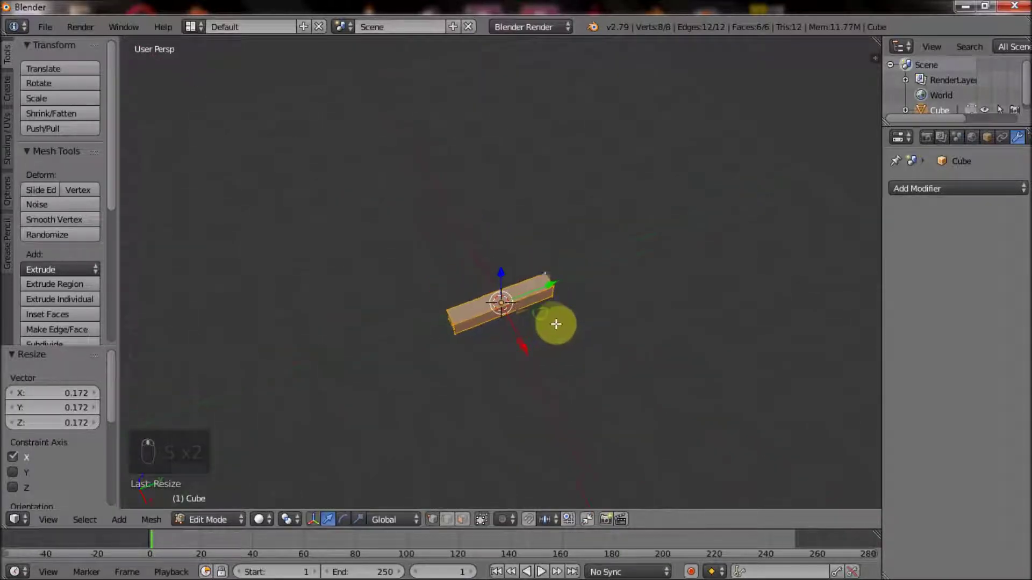
{"action": "left_click_drag", "start_coordinate": [475, 360], "coordinate": [499, 358]}
Step: Add a middle loop cut and pull its edge sideways to form a V-shaped chevron
{"action": "key", "text": "ctrl+r"}
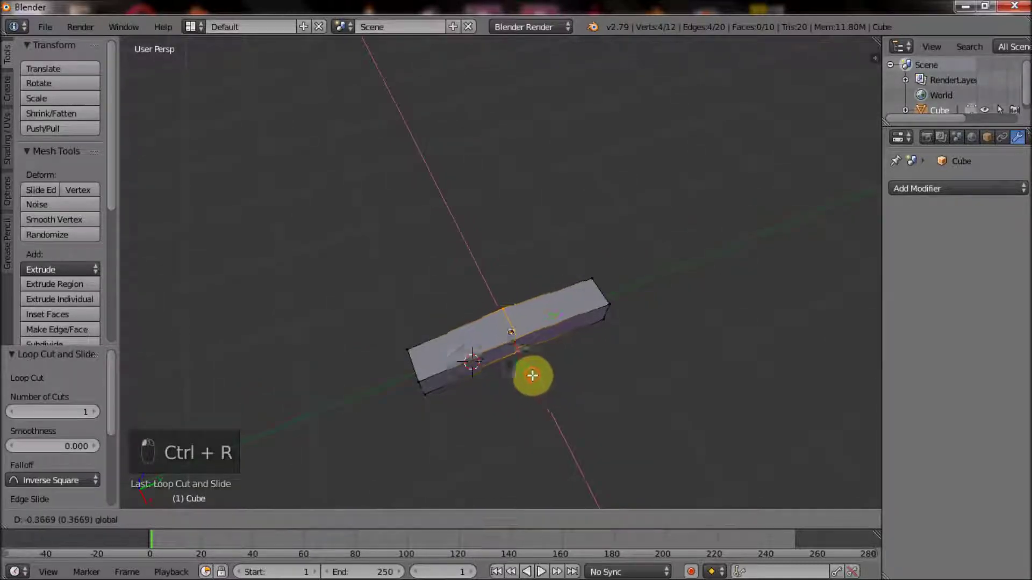
{"action": "left_click", "coordinate": [514, 347]}
{"action": "left_click_drag", "start_coordinate": [525, 394], "coordinate": [554, 338]}
{"action": "left_click_drag", "start_coordinate": [515, 354], "coordinate": [458, 349]}
{"action": "key", "text": "Tab"}
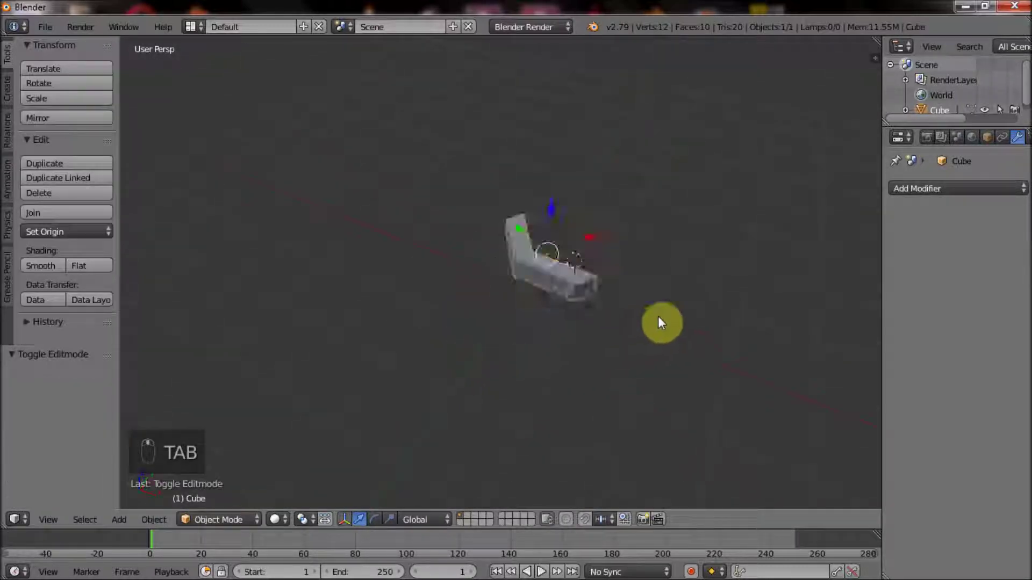
{"action": "key", "text": "Tab"}
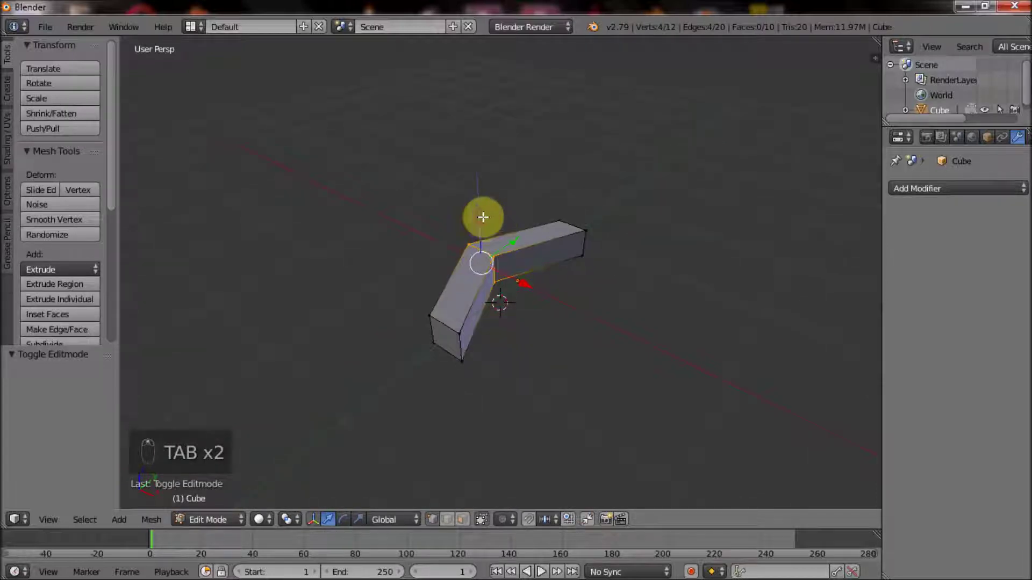
{"action": "left_click_drag", "start_coordinate": [485, 212], "coordinate": [552, 297]}
{"action": "key", "text": "Tab"}
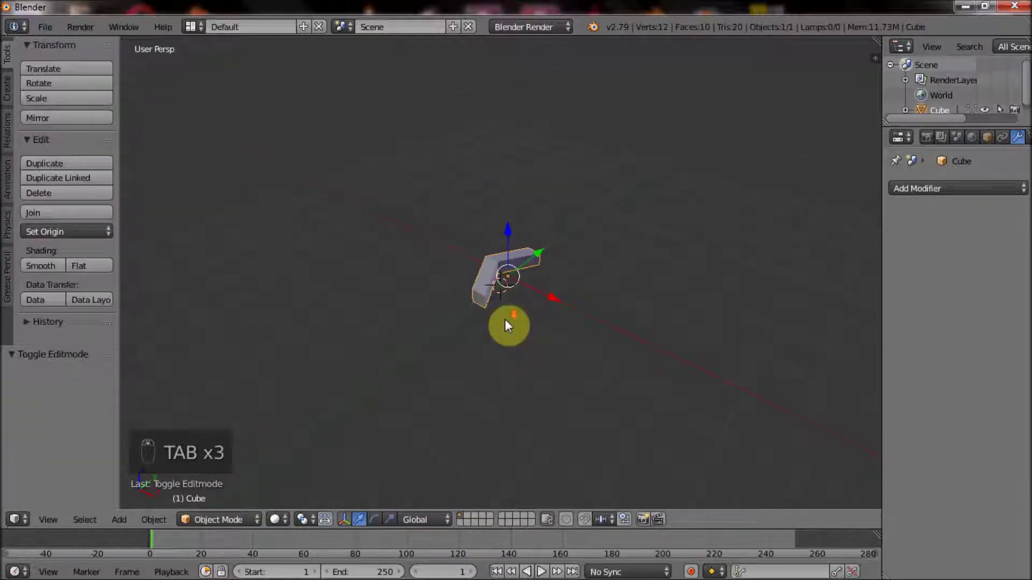
Step: Select the whole chevron mesh and duplicate it beside the original along X
{"action": "key", "text": "Tab"}
{"action": "key", "text": "a"}
{"action": "key", "text": "a"}
{"action": "left_click_drag", "start_coordinate": [560, 278], "coordinate": [796, 337]}
{"action": "key", "text": "shift+d"}
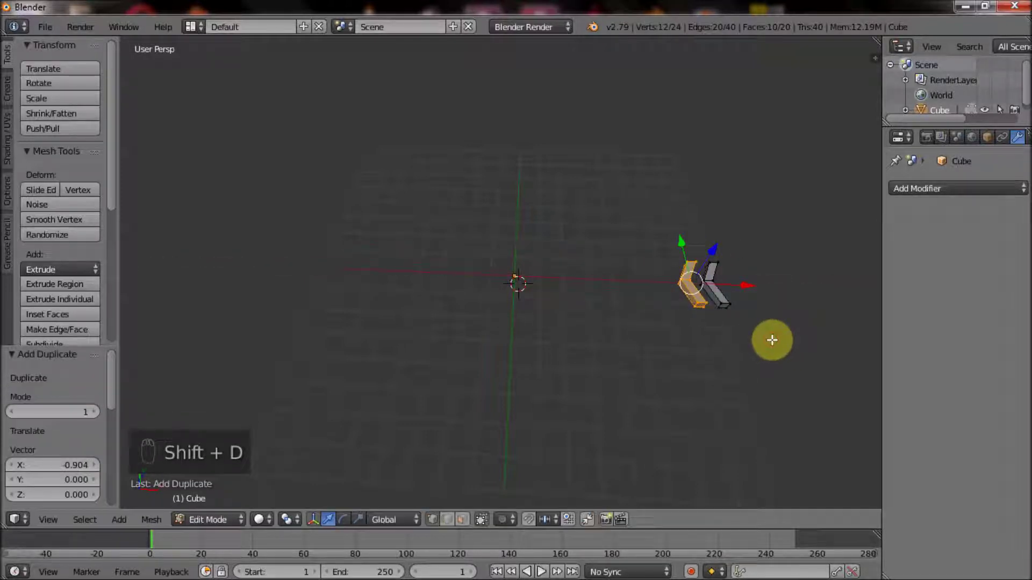
Step: Repeat the duplicate with Shift+R into a row of about nineteen evenly spaced chevrons
{"action": "key", "text": "shift+r"}
{"action": "key", "text": "shift+r"}
{"action": "key", "text": "shift+r"}
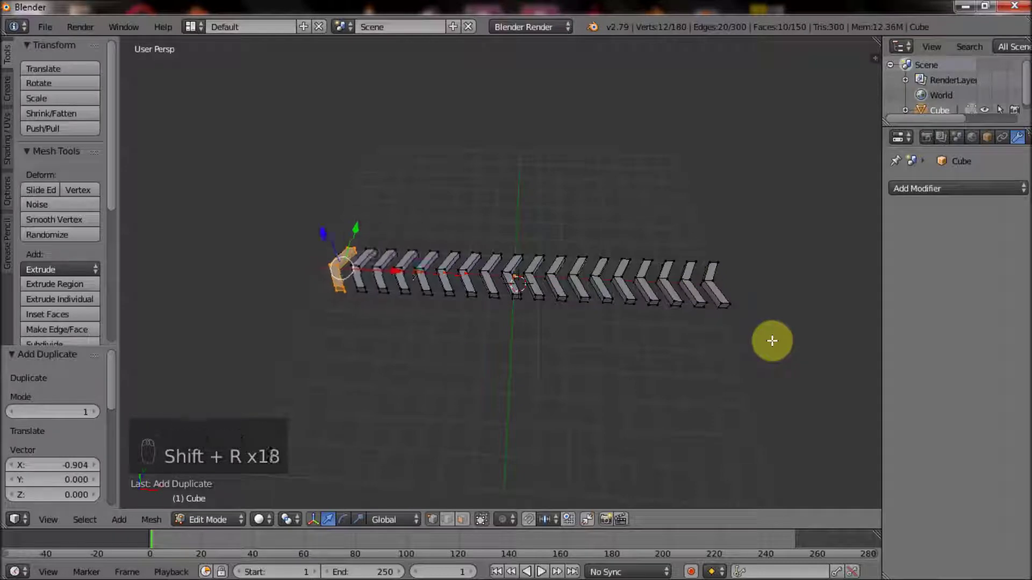
{"action": "middle_click", "coordinate": [639, 317]}
{"action": "left_click_drag", "start_coordinate": [582, 314], "coordinate": [478, 312]}
{"action": "key", "text": "Tab"}
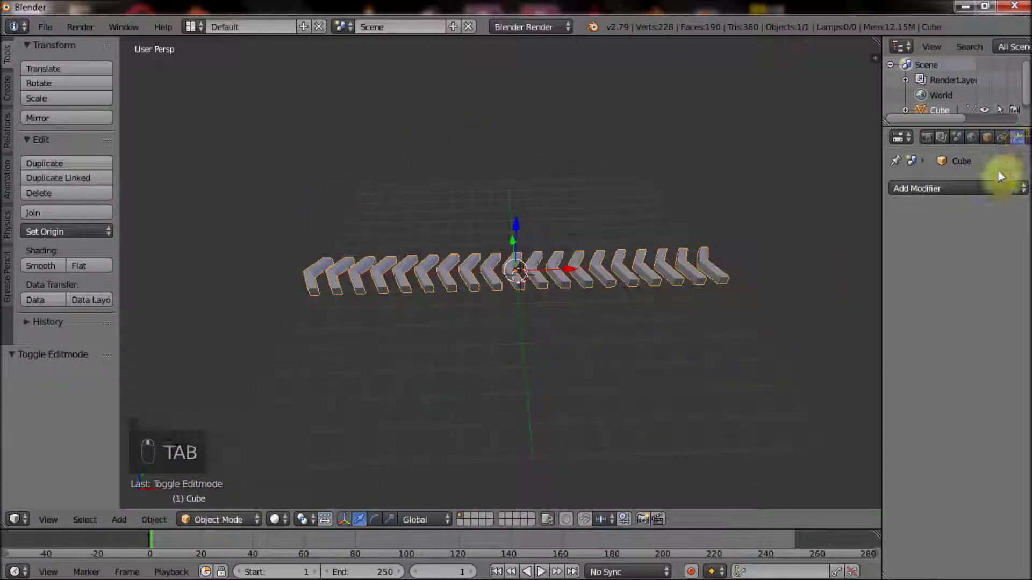
Step: Add a Simple Deform bend modifier and set its Angle to 370°
{"action": "left_click_drag", "start_coordinate": [968, 197], "coordinate": [713, 288]}
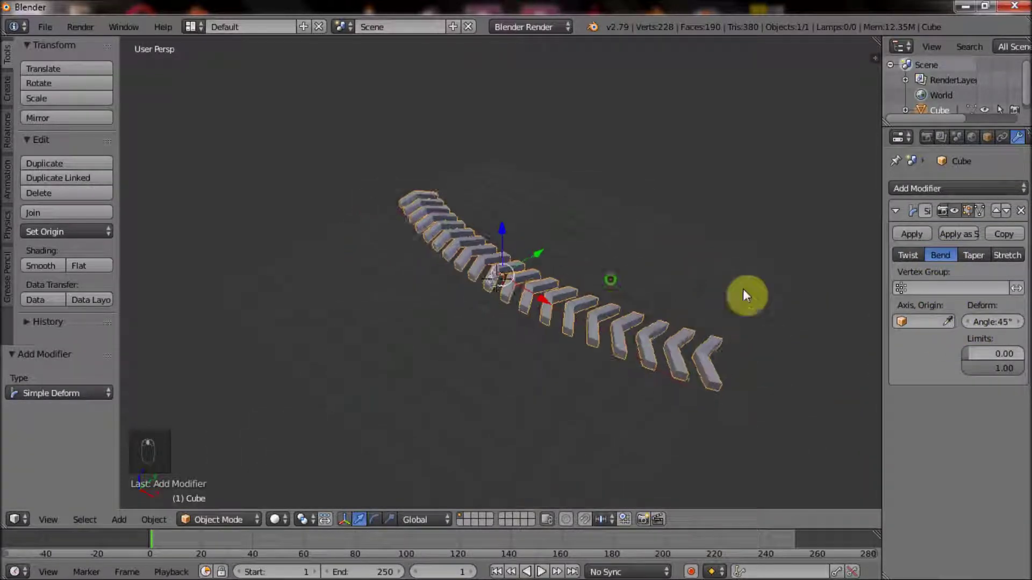
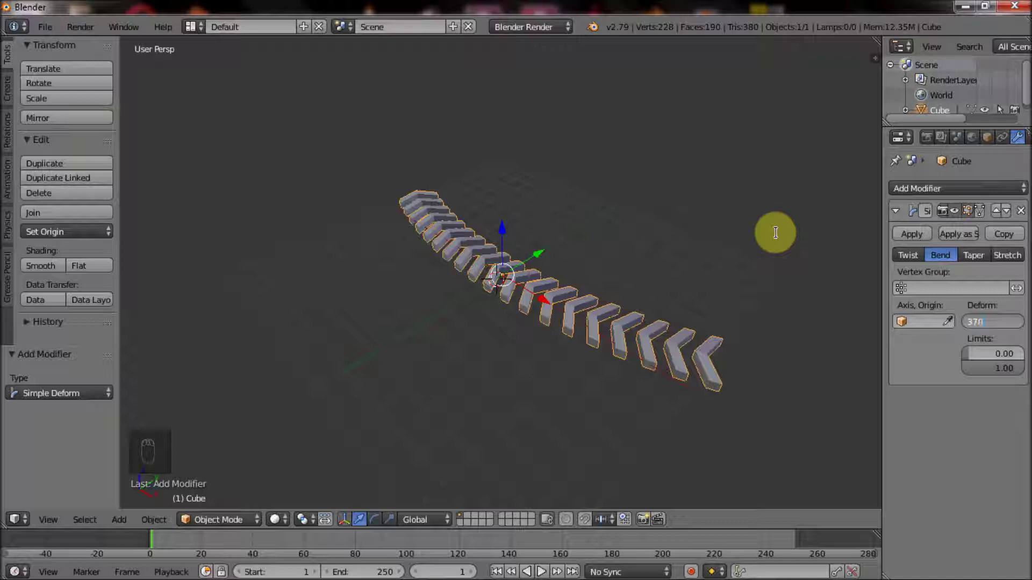
{"action": "left_click_drag", "start_coordinate": [720, 276], "coordinate": [691, 266]}
{"action": "key", "text": "Tab"}
Step: Rotate the chevrons 90° on X to stand upright and shrink them along one axis
{"action": "key", "text": "a"}
{"action": "key", "text": "a"}
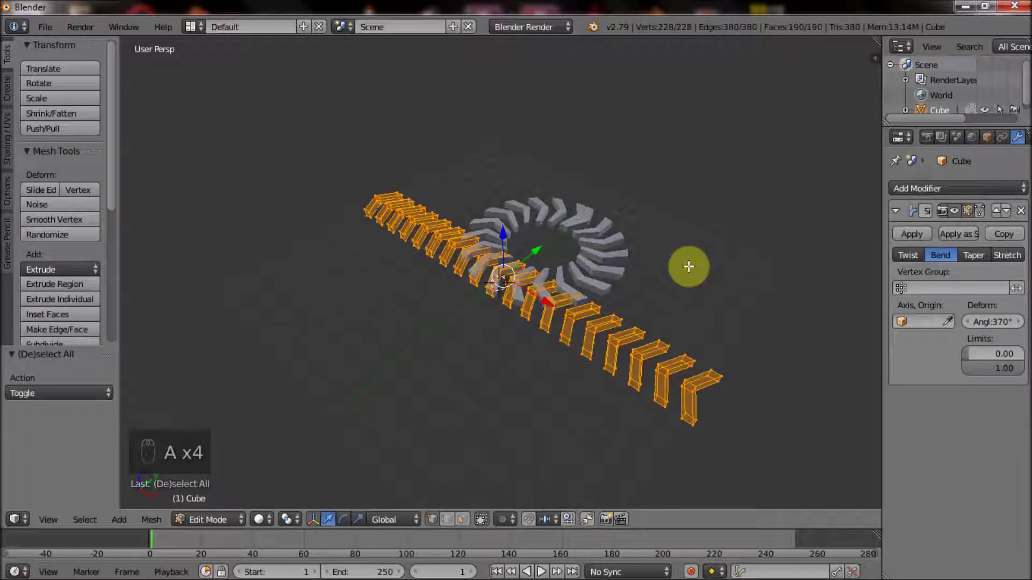
{"action": "key", "text": "r"}
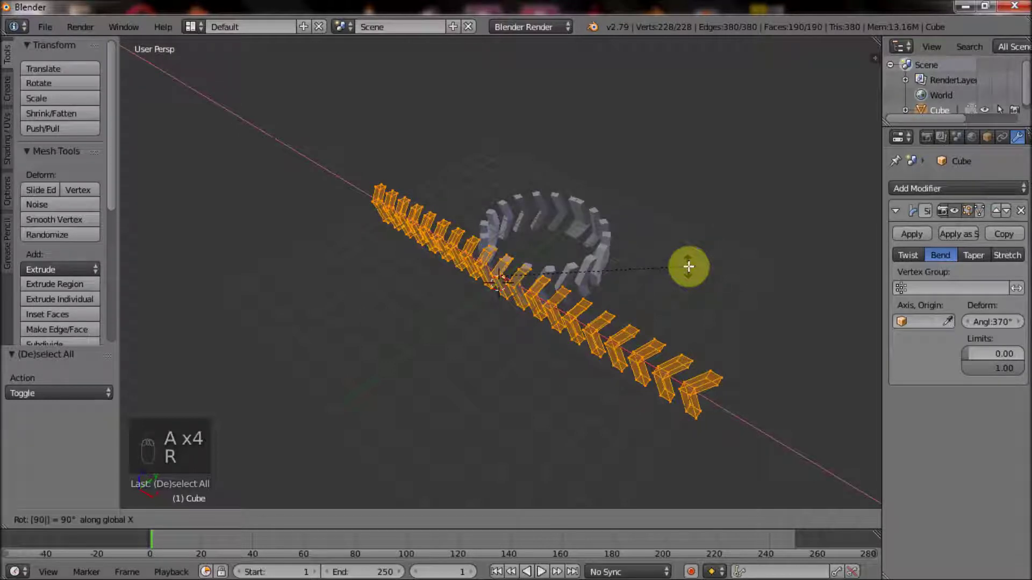
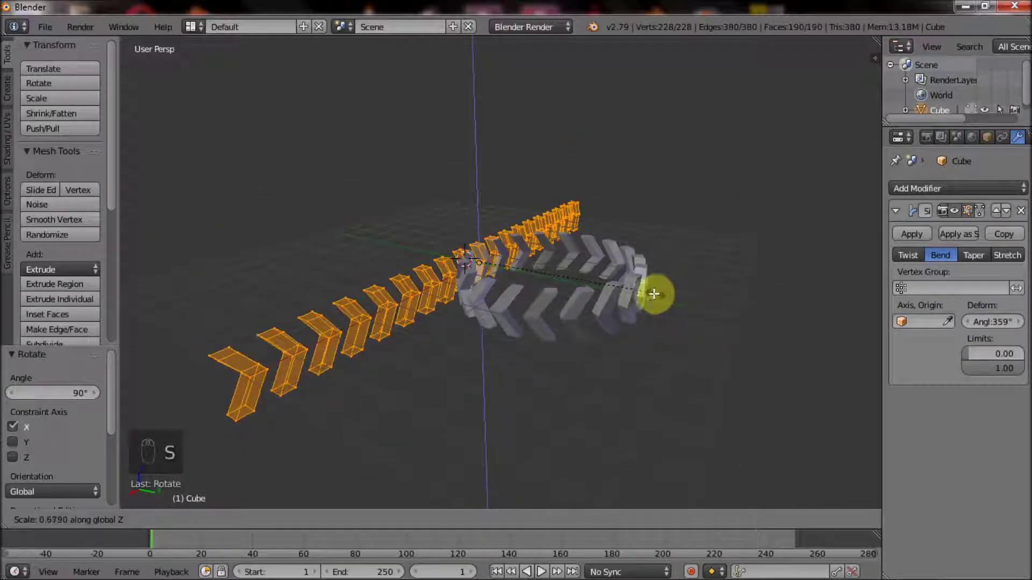
{"action": "left_click_drag", "start_coordinate": [615, 297], "coordinate": [710, 301]}
{"action": "key", "text": "s"}
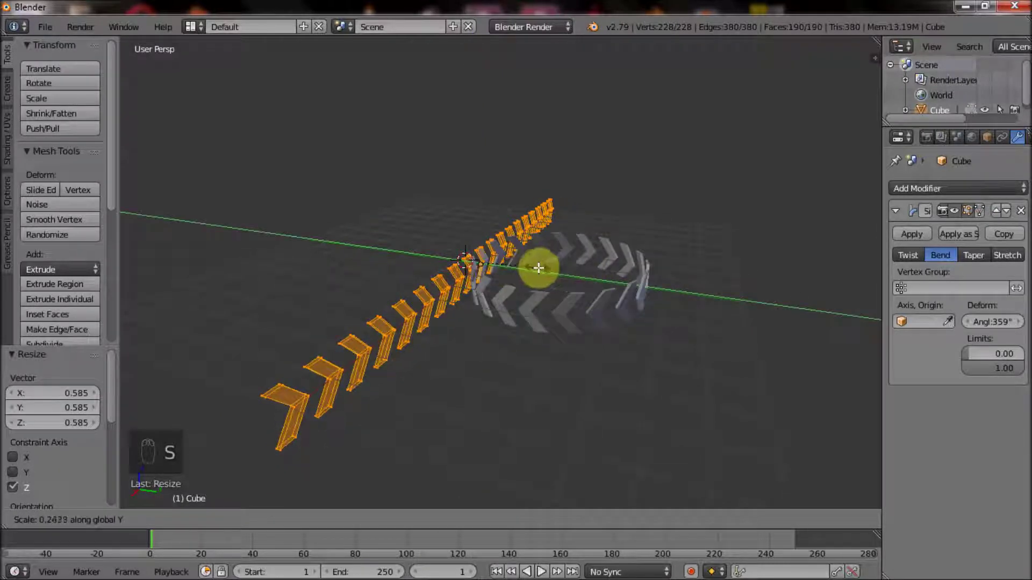
{"action": "left_click_drag", "start_coordinate": [565, 338], "coordinate": [608, 295]}
Step: Close the ring at 359°, apply the bend and set the origin to the centre of mass
{"action": "key", "text": "Tab"}
{"action": "left_click_drag", "start_coordinate": [921, 243], "coordinate": [644, 286]}
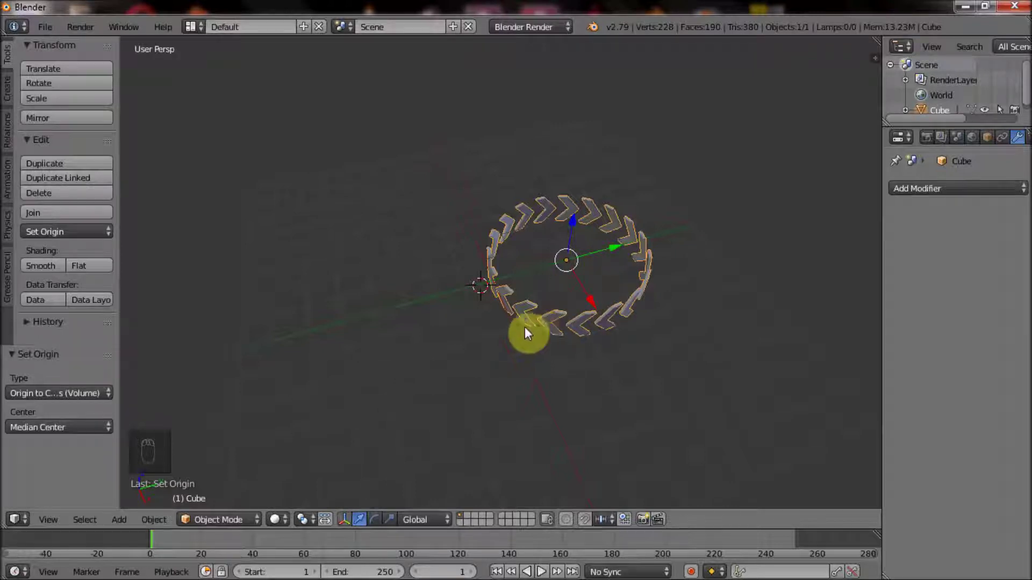
{"action": "left_click_drag", "start_coordinate": [494, 340], "coordinate": [499, 330]}
{"action": "key", "text": "shift+c"}
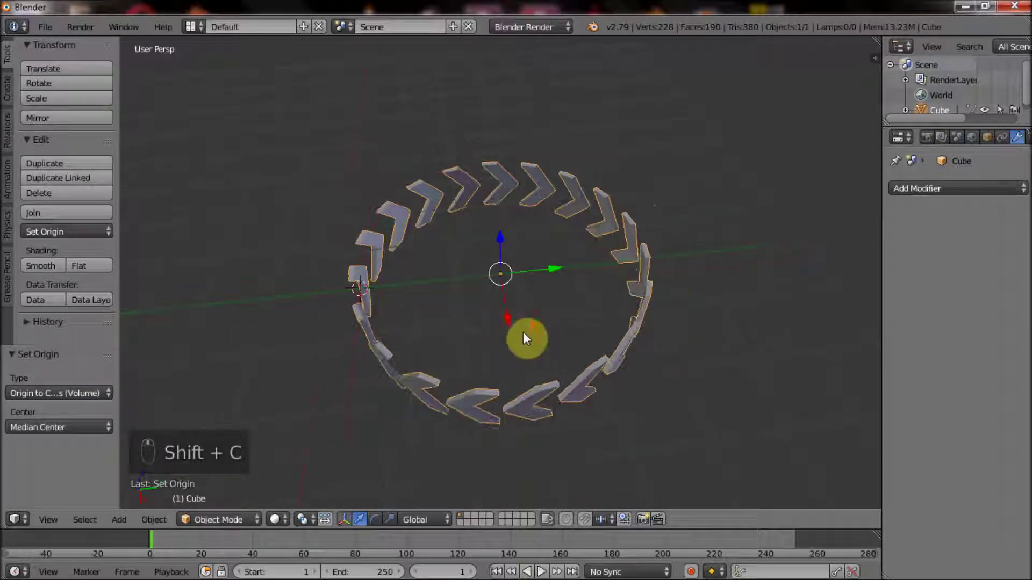
{"action": "key", "text": "r"}
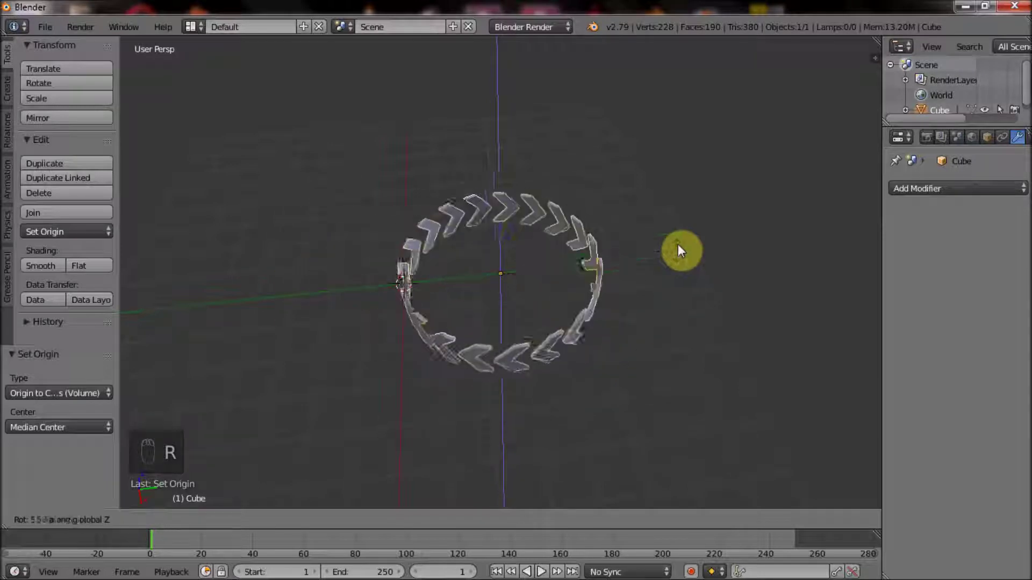
{"action": "key", "text": "Tab"}
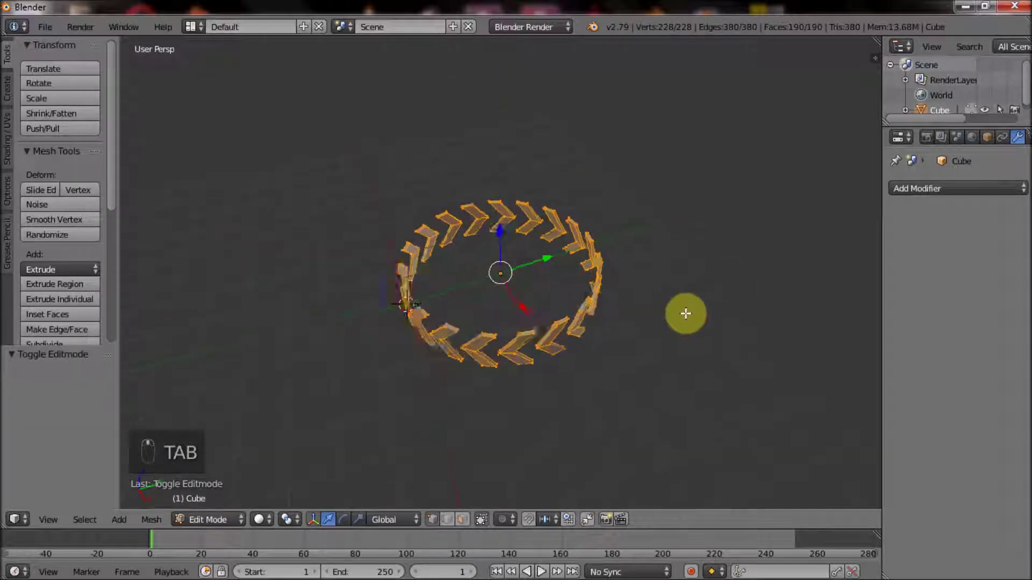
{"action": "key", "text": "Tab"}
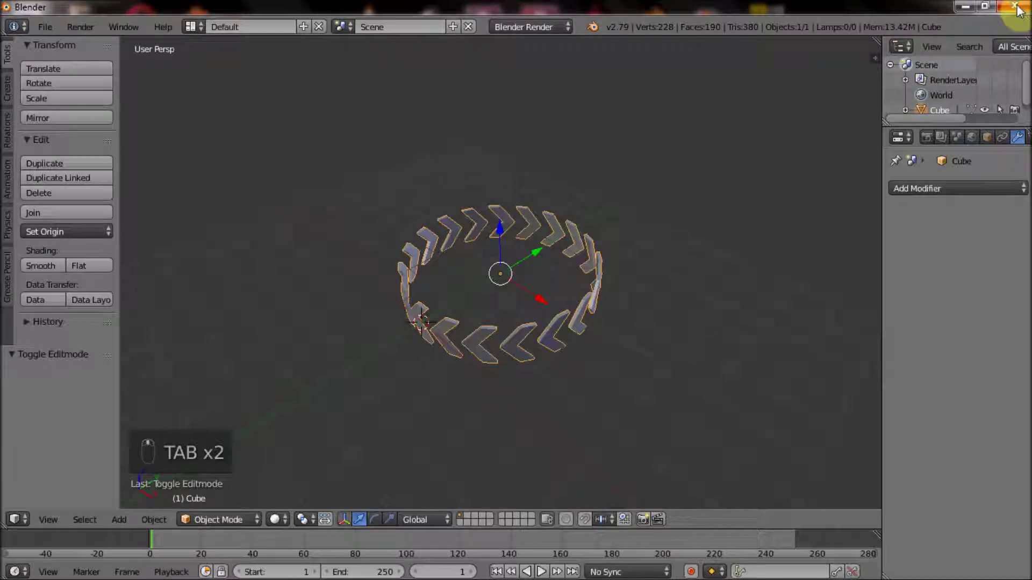